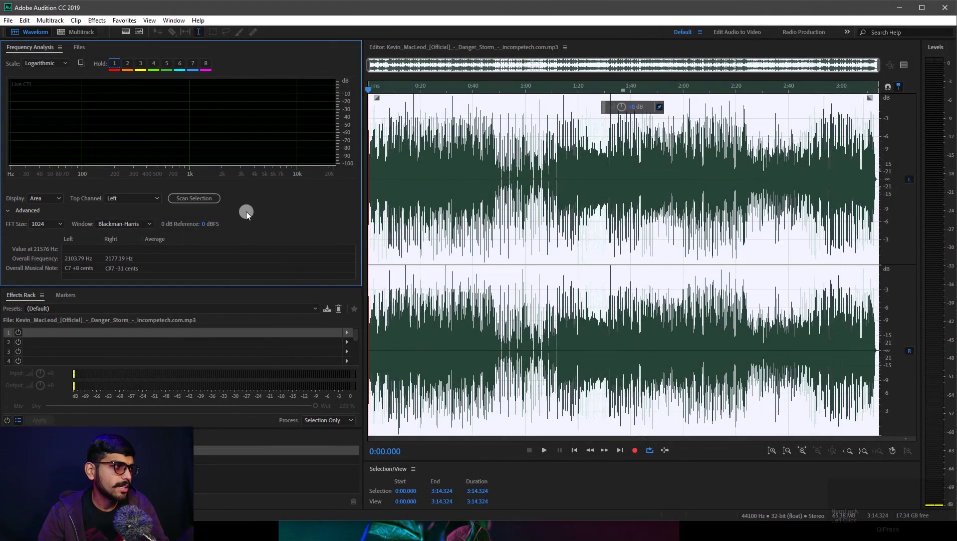
- Scroll the Frequency Analysis panel to collapse its advanced options
scroll(down, 3)
scroll(down, 3)
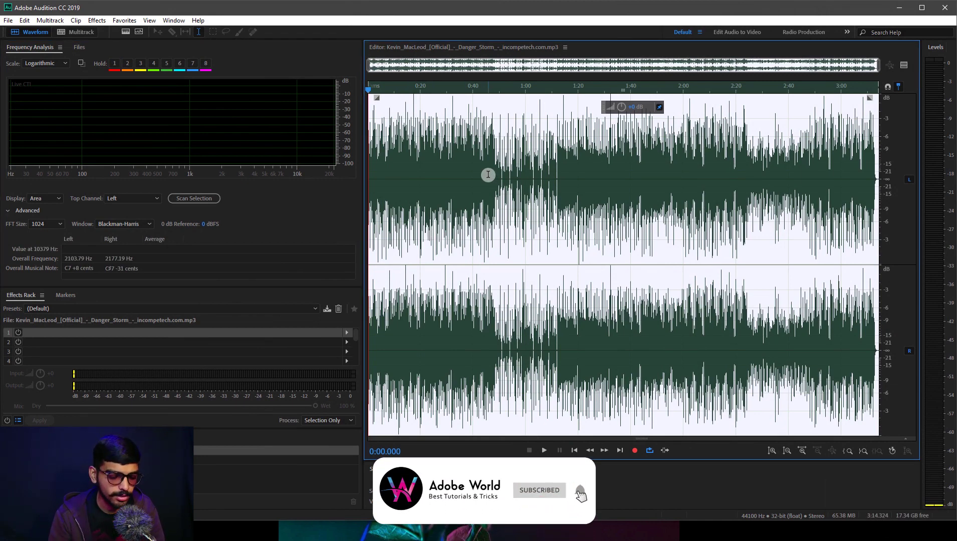
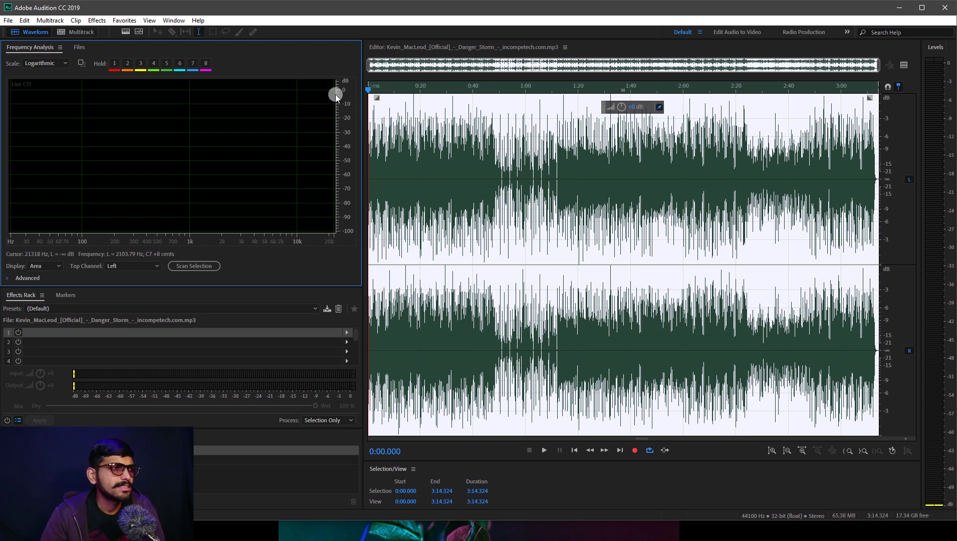
- Show the Window panel list and dismiss it without changing panels
click(28, 54)
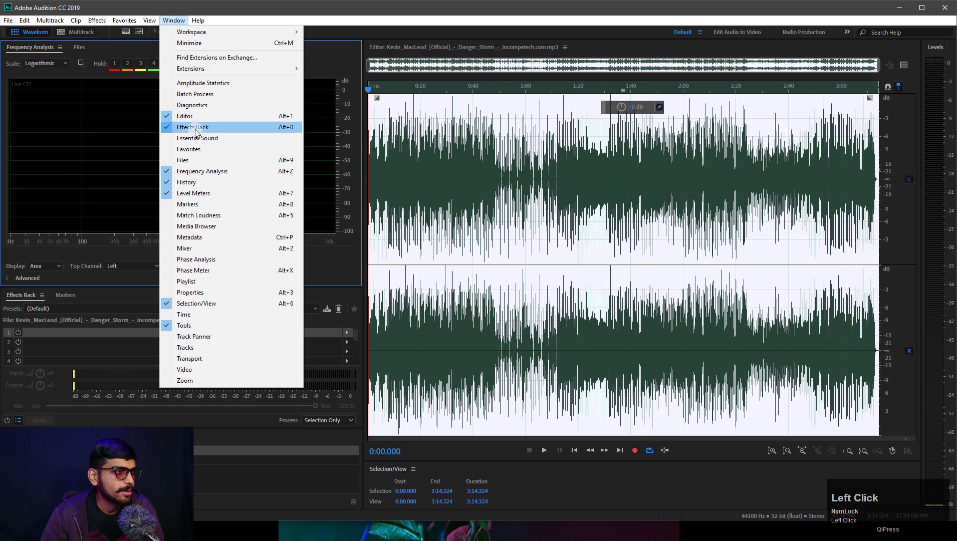
click(131, 249)
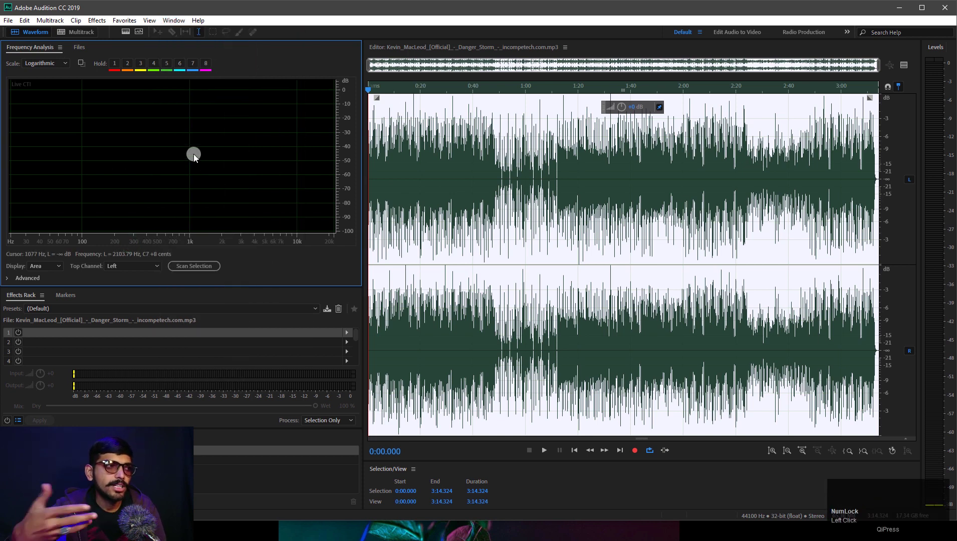
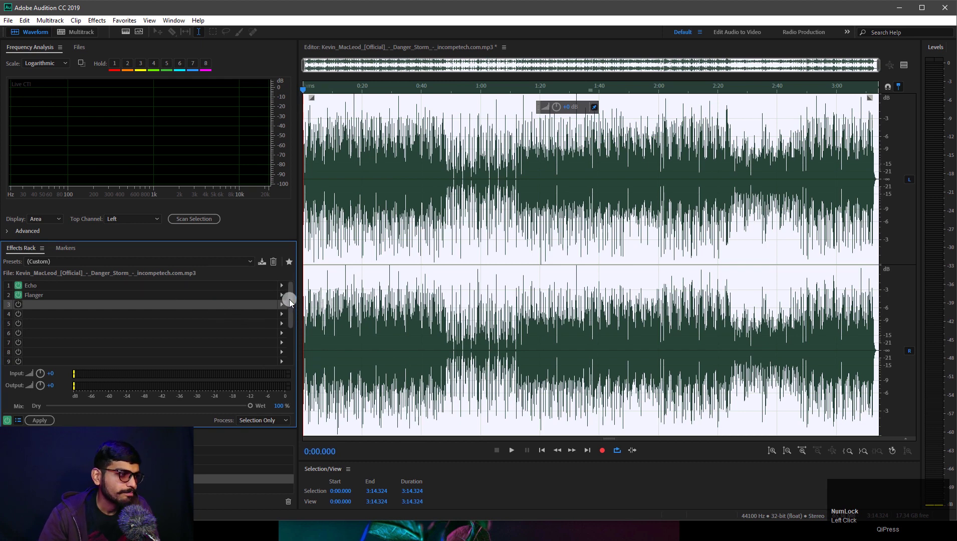
- Remove the 30-band Graphic Equalizer, Flanger and Echo so every rack slot is empty
click(287, 308)
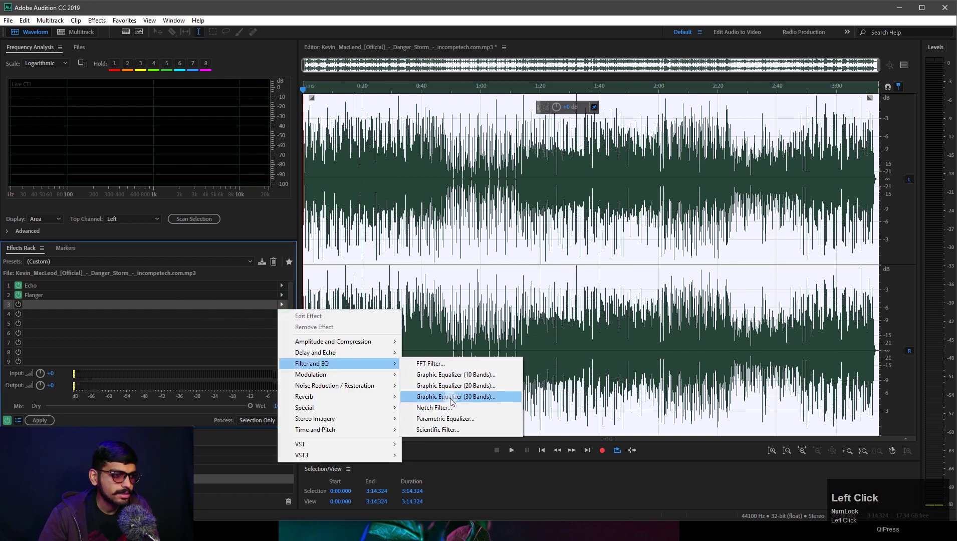
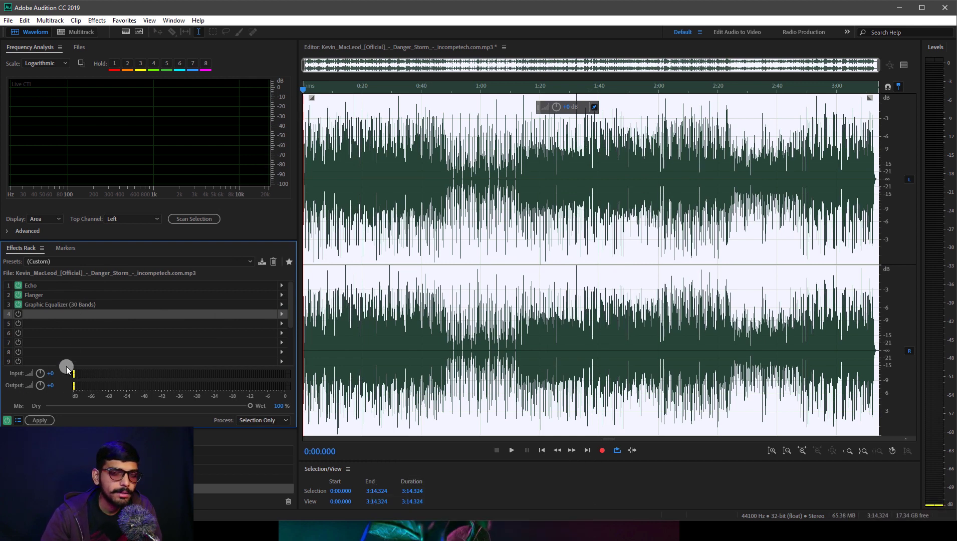
click(79, 304)
key(Delete)
click(79, 297)
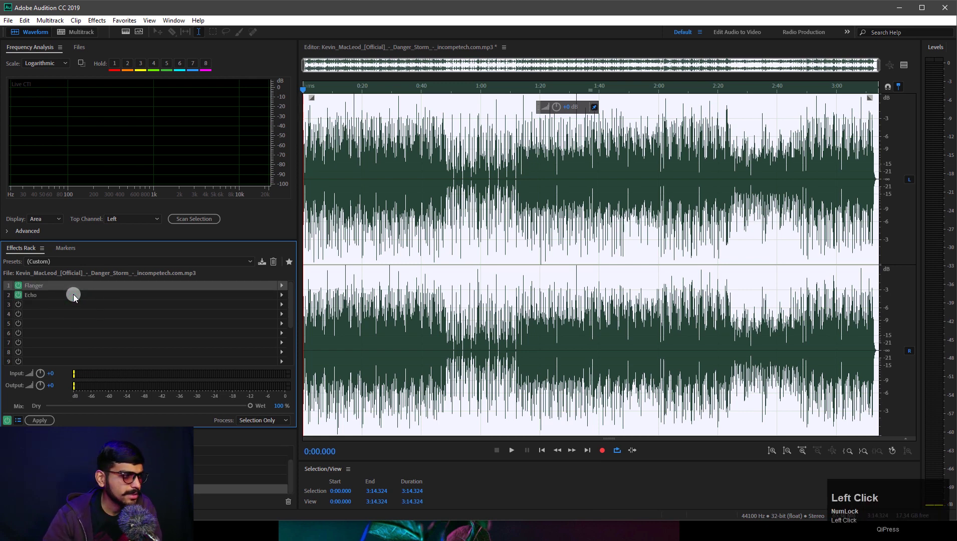
key(Delete)
click(53, 286)
key(Delete)
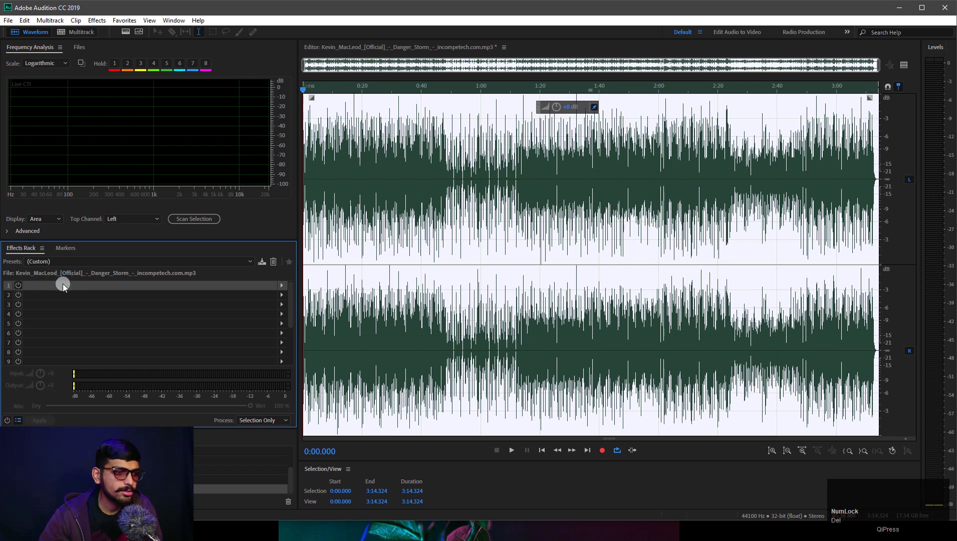
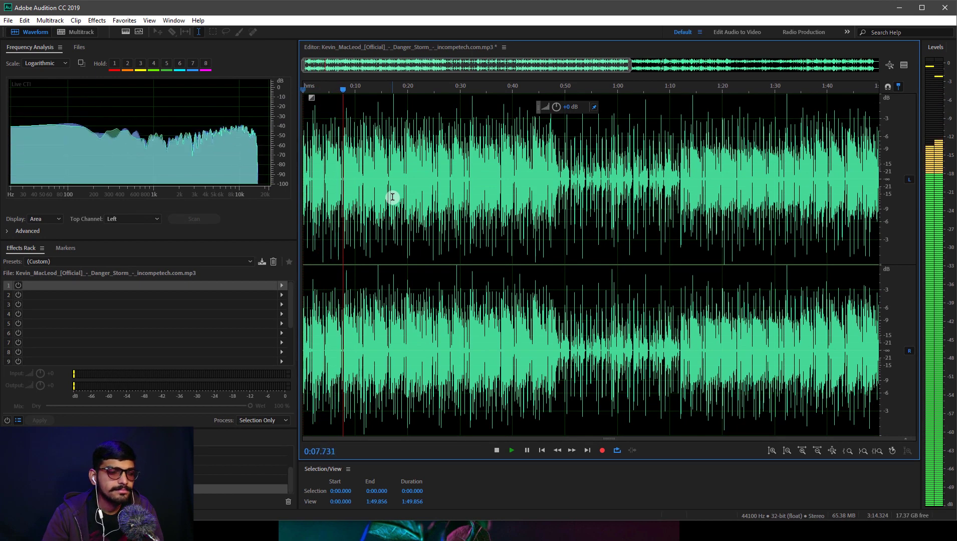
- Stop, resume and stop playback again near 0:54 to capture that passage's spectrum
key(space)
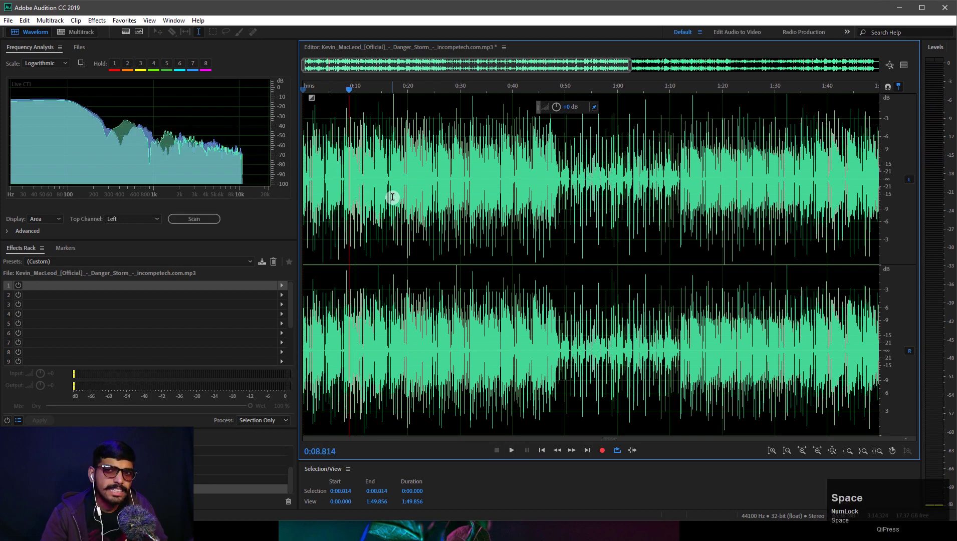
key(space)
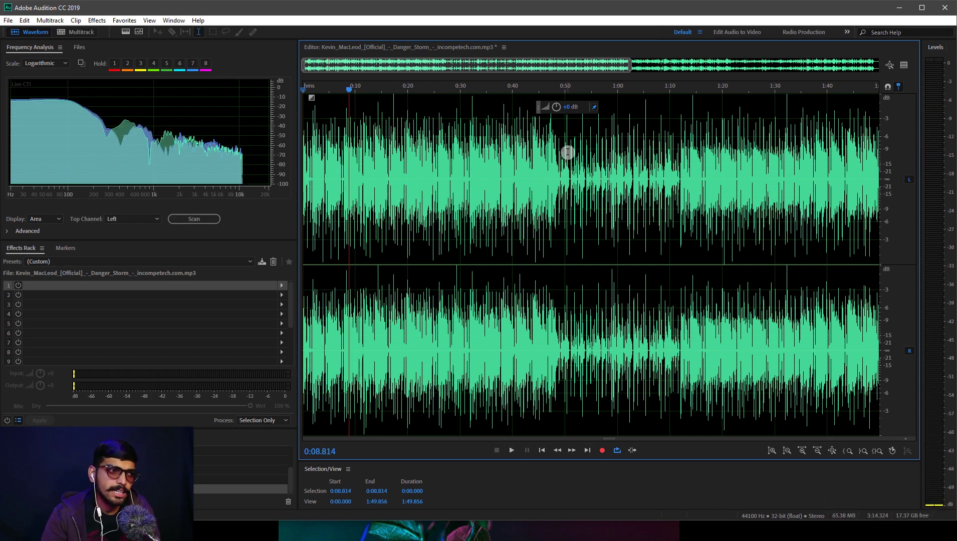
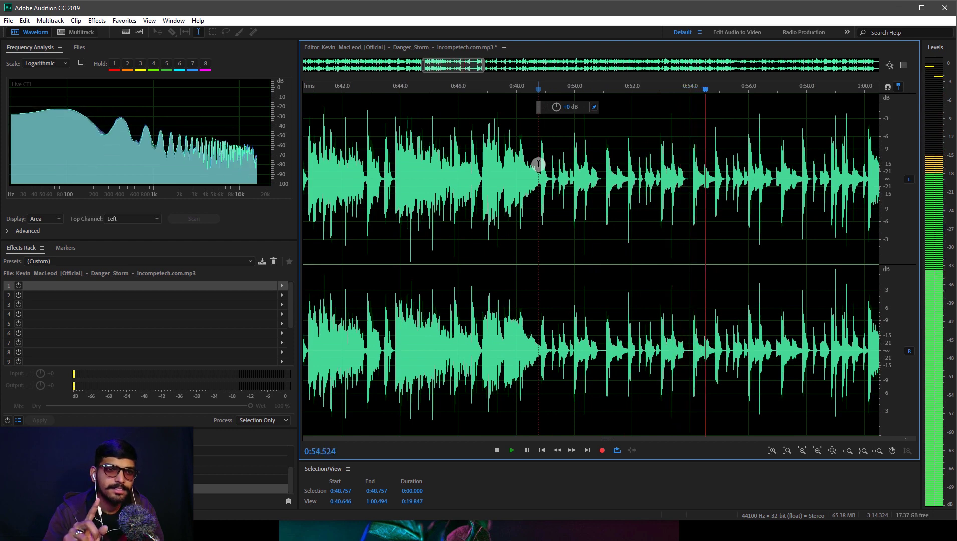
key(space)
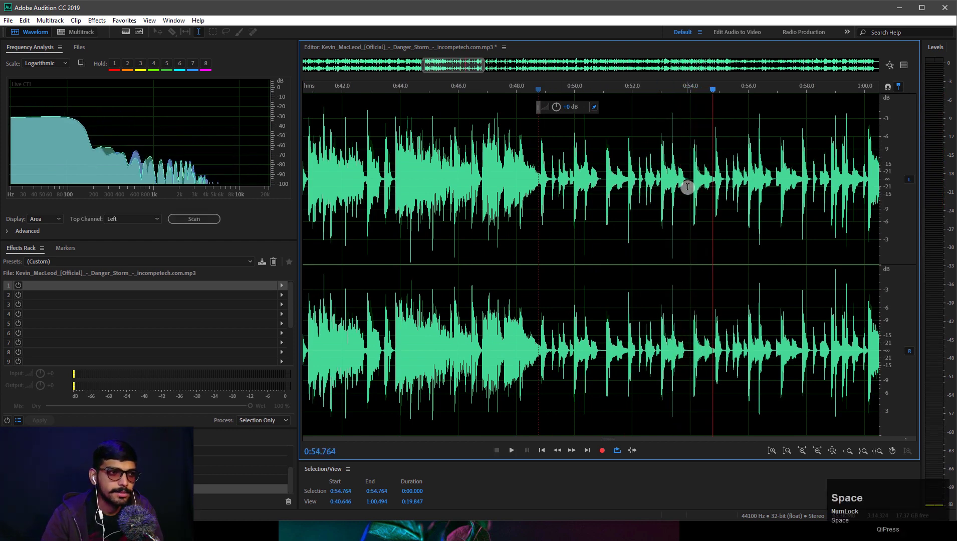
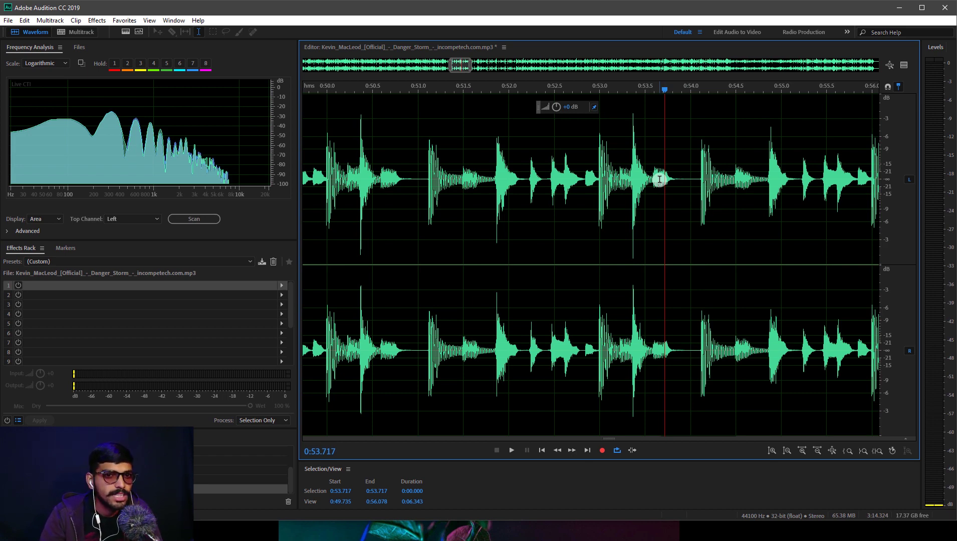
- Zoom the waveform out to show roughly 0:32 to 1:19 around the 0:53.7 playhead
scroll(down, 3)
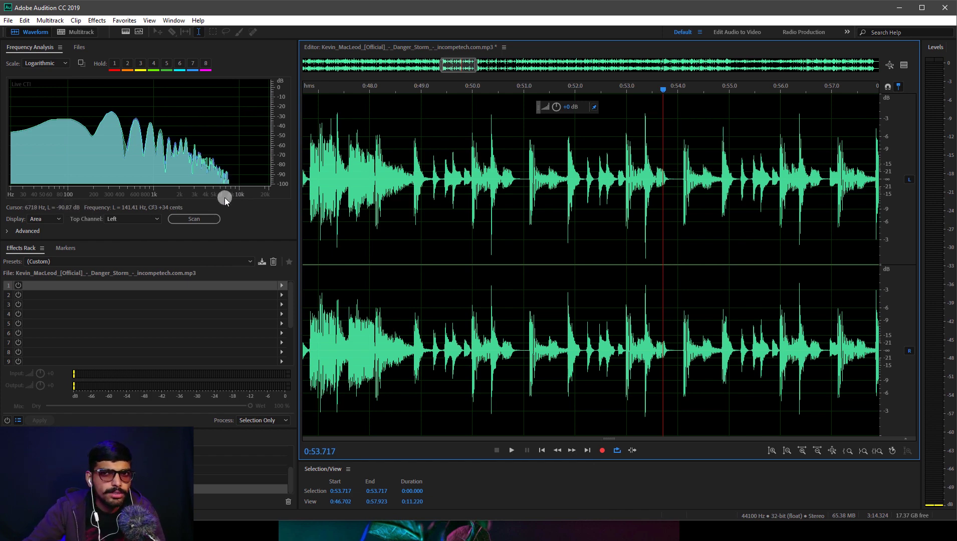
scroll(down, 3)
scroll(down, 3)
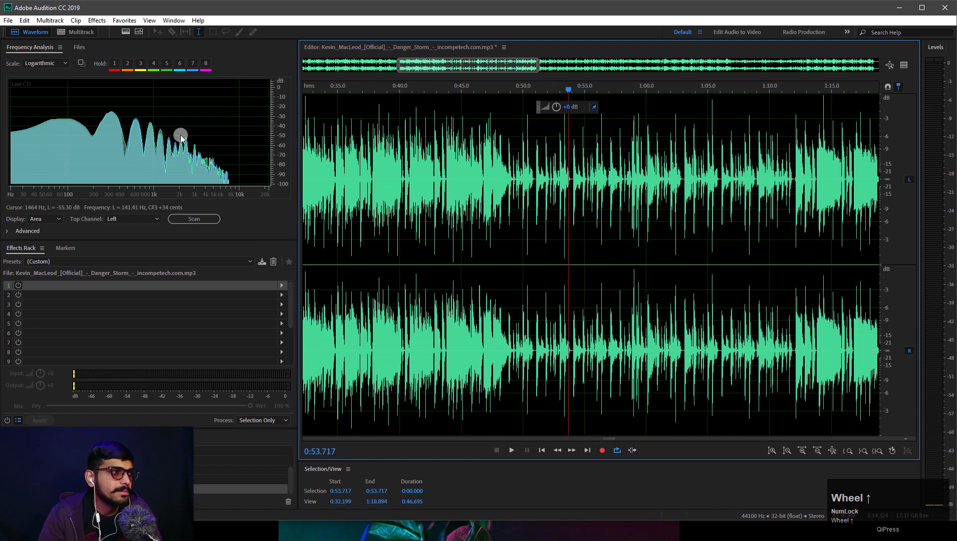
scroll(up, 3)
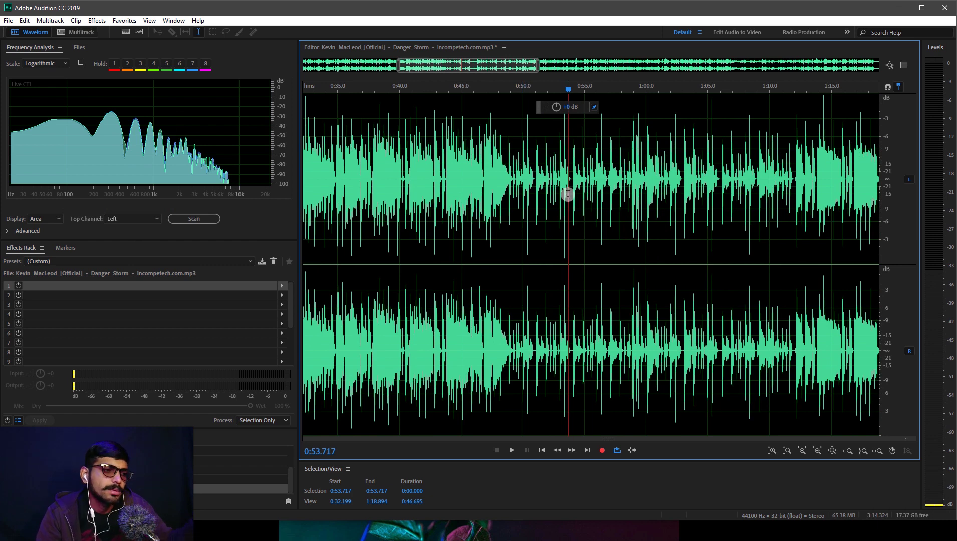
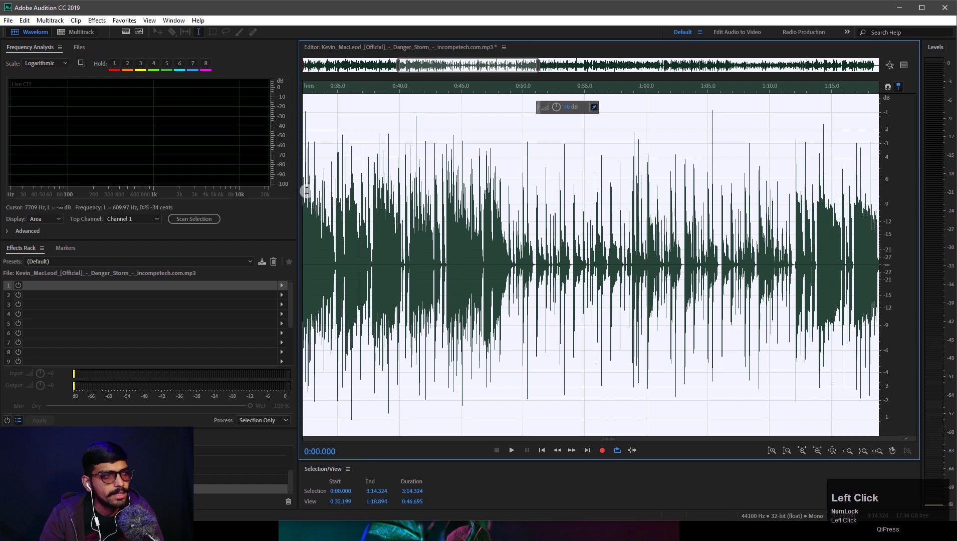
- Zoom the waveform toward the first 11 seconds of the song
scroll(down, 3)
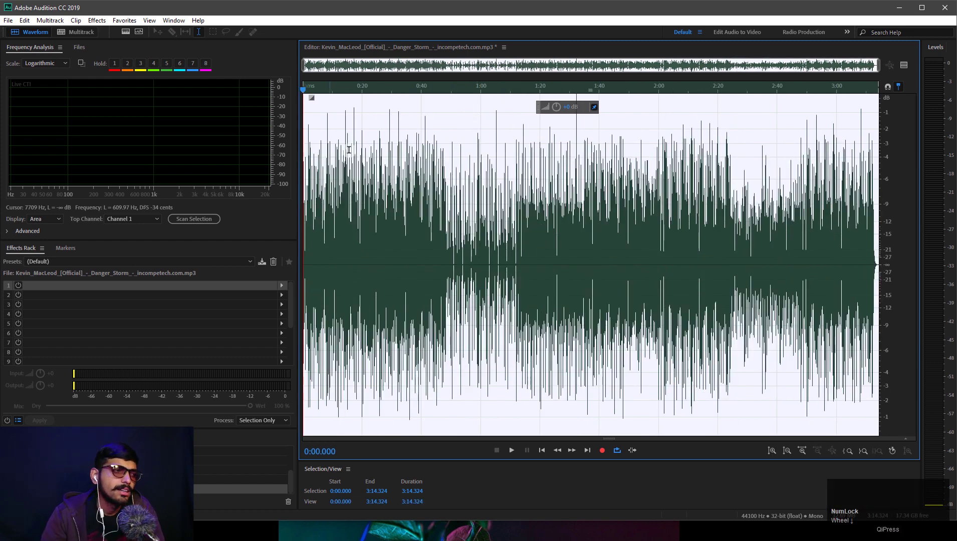
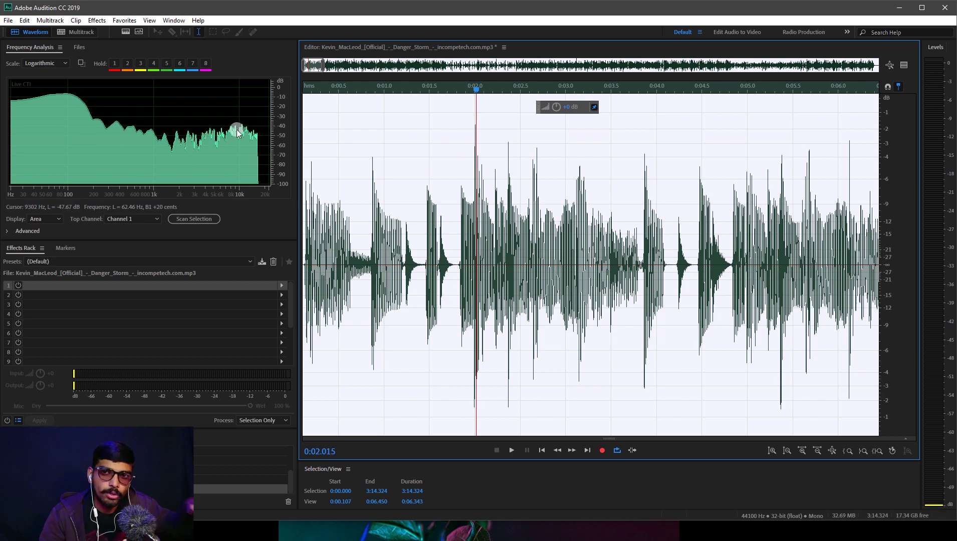
- Zoom into the opening seconds and stop playback there
scroll(down, 3)
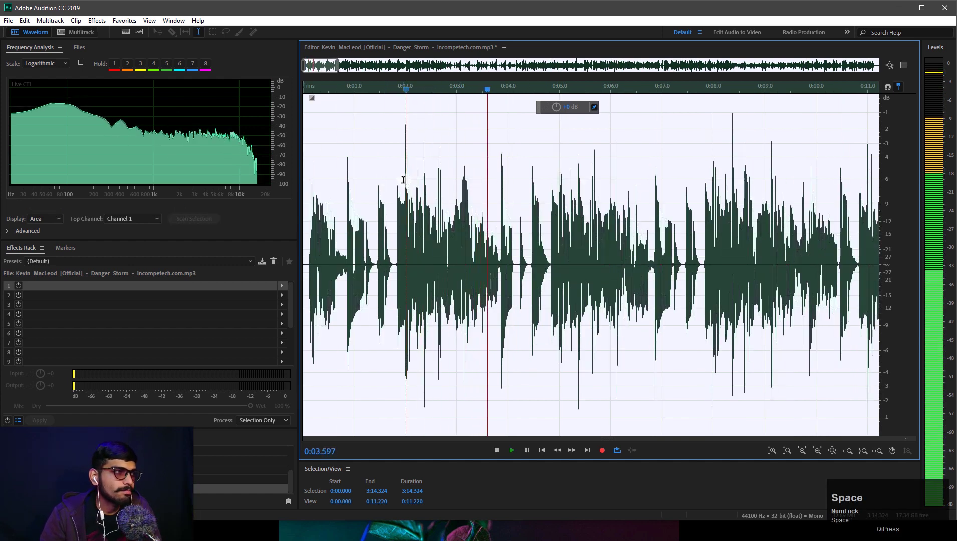
key(space)
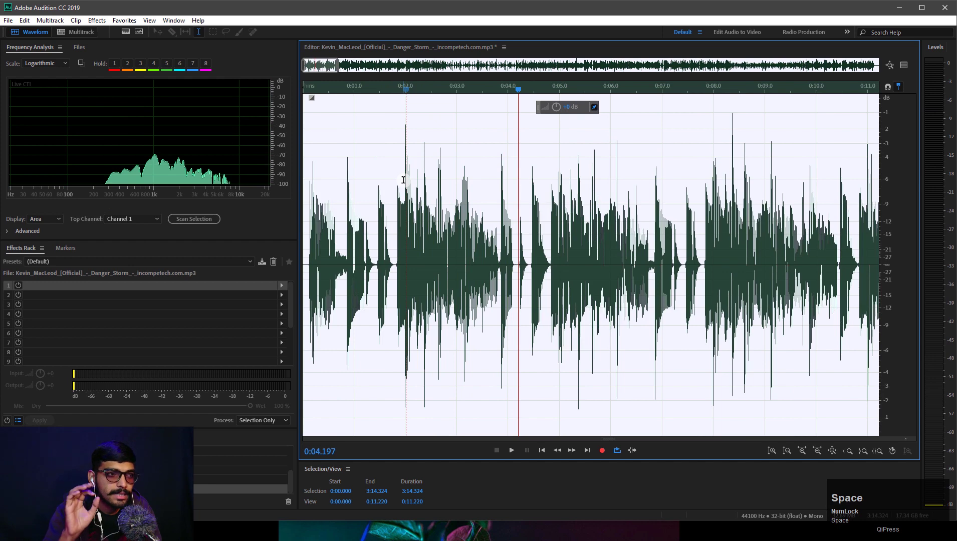
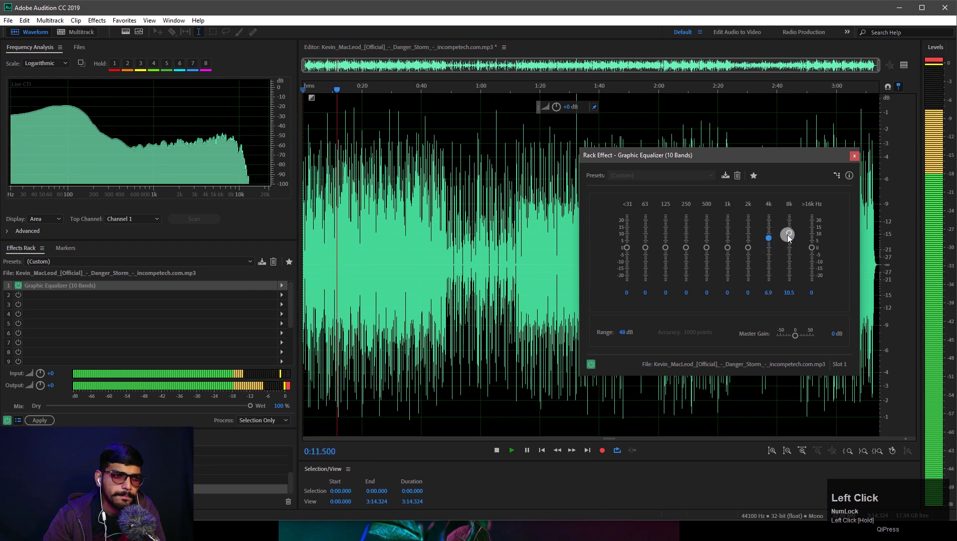
- Confirm the 8k band value and start playback to hear the boosted equalizer
key(Tab)
key(space)
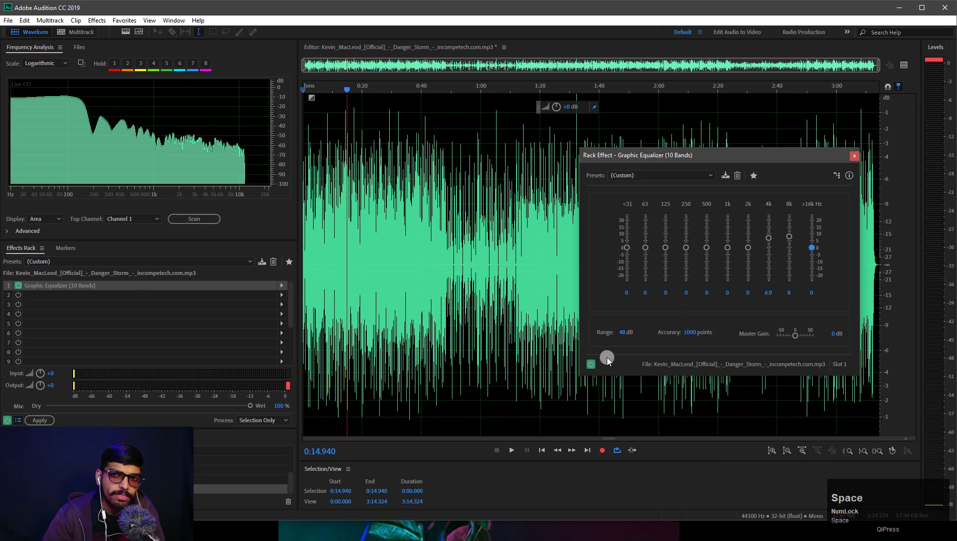
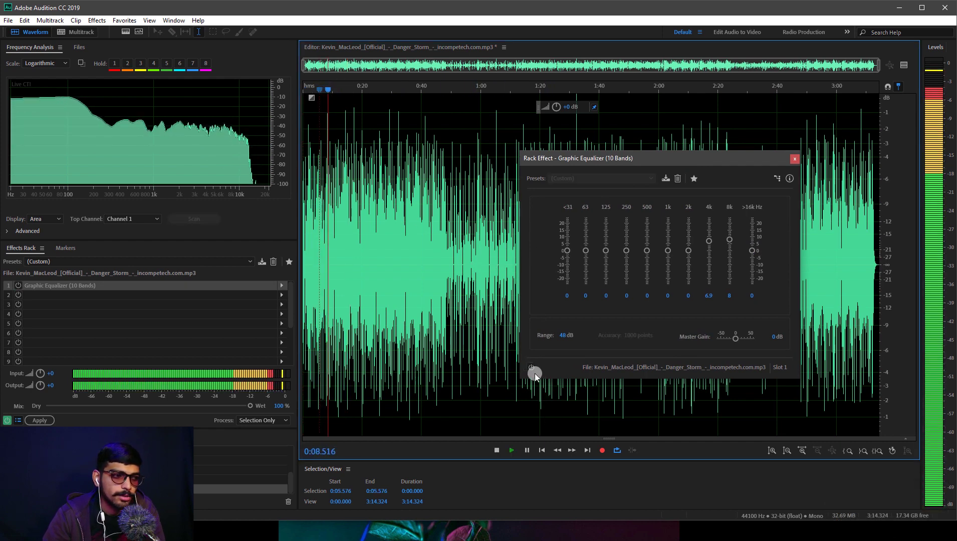
- Toggle the Graphic Equalizer power to compare the track bypassed and boosted
click(538, 374)
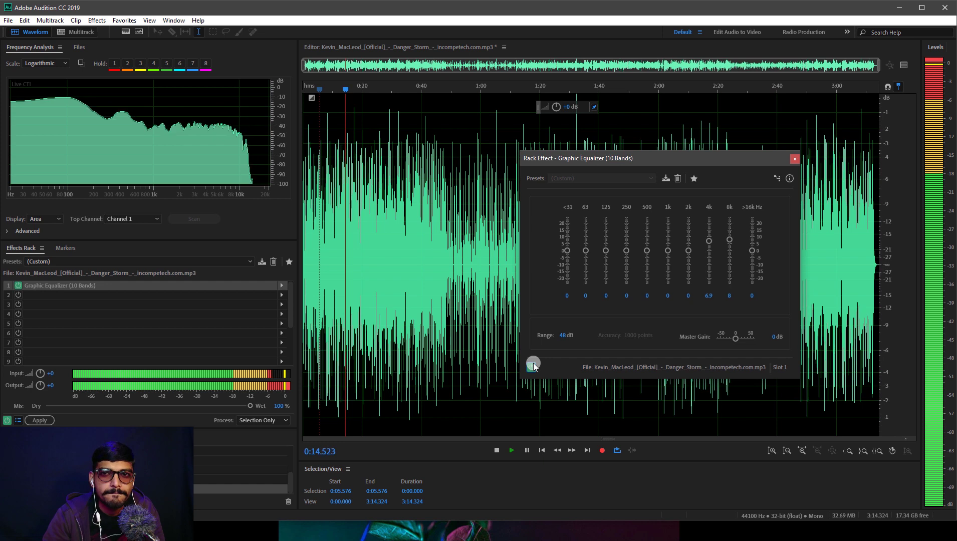
click(538, 377)
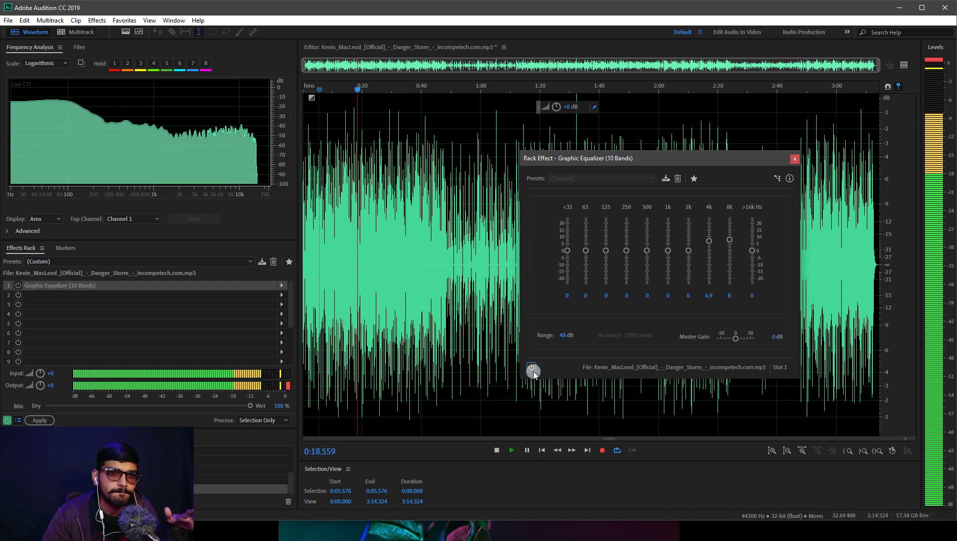
double_click(536, 377)
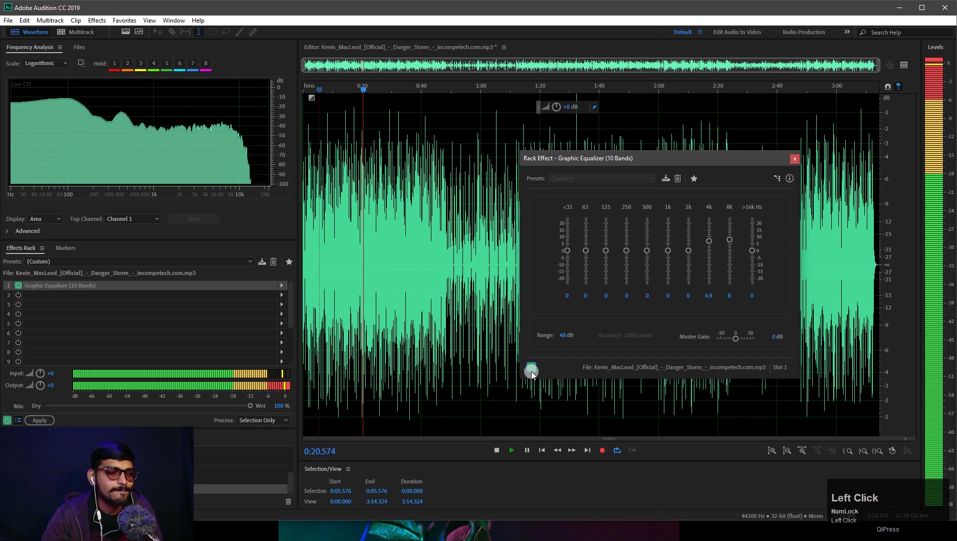
- Stop, replay and stop playback around 0:18–0:27 to listen again
key(space)
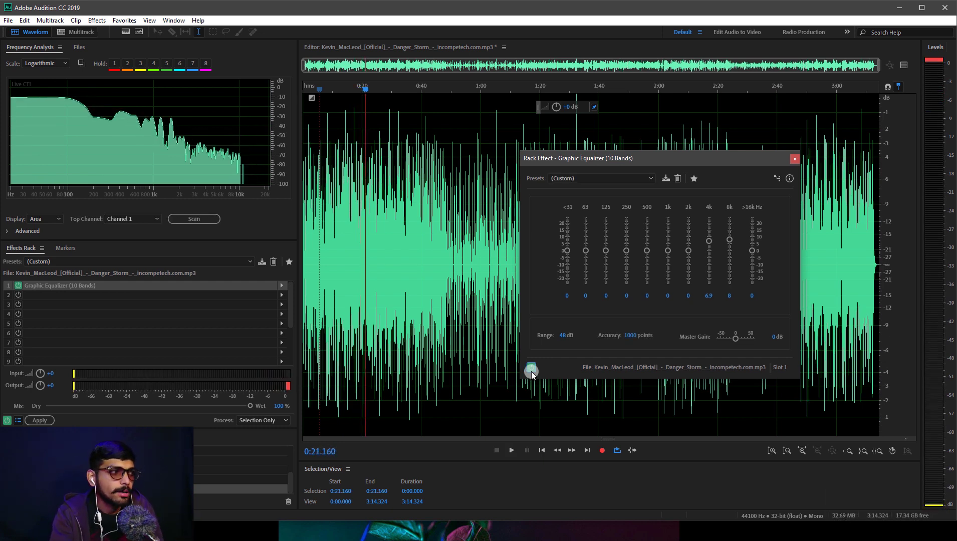
key(space)
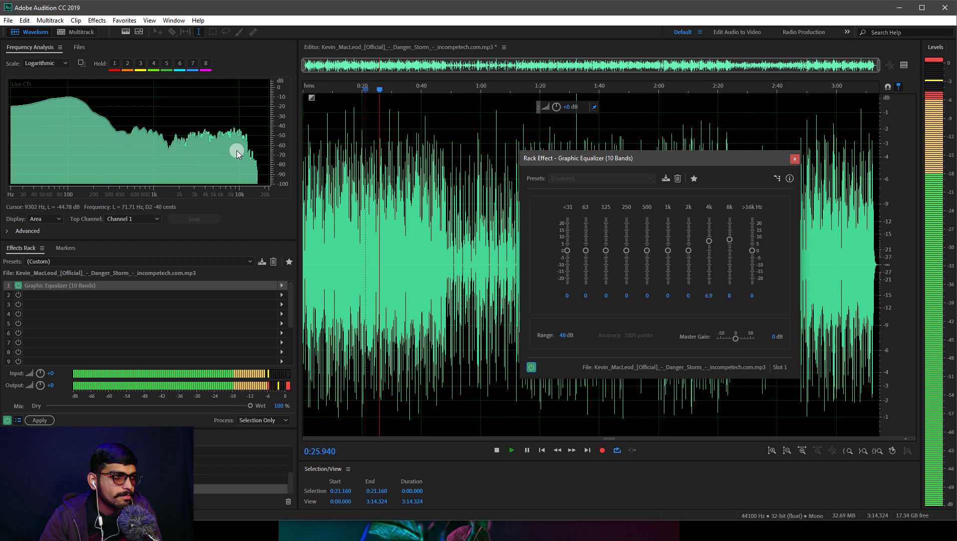
key(space)
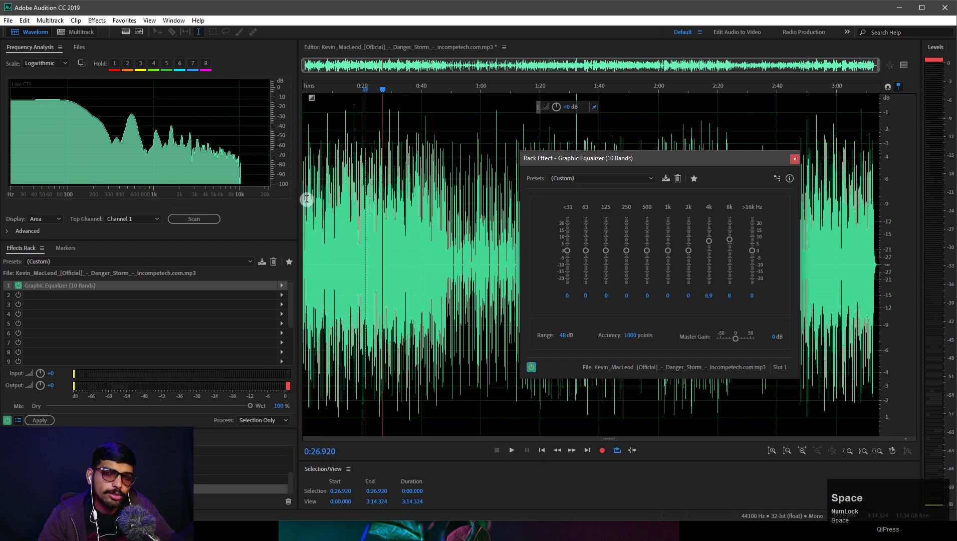
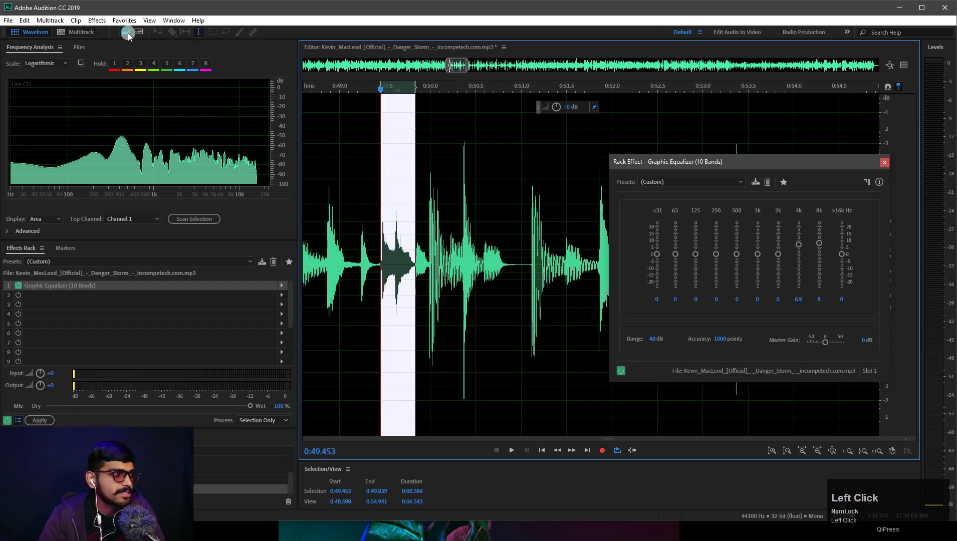
- Zoom in on the marked 0:49.45–0:49.84 passage in the spectrogram view
scroll(up, 3)
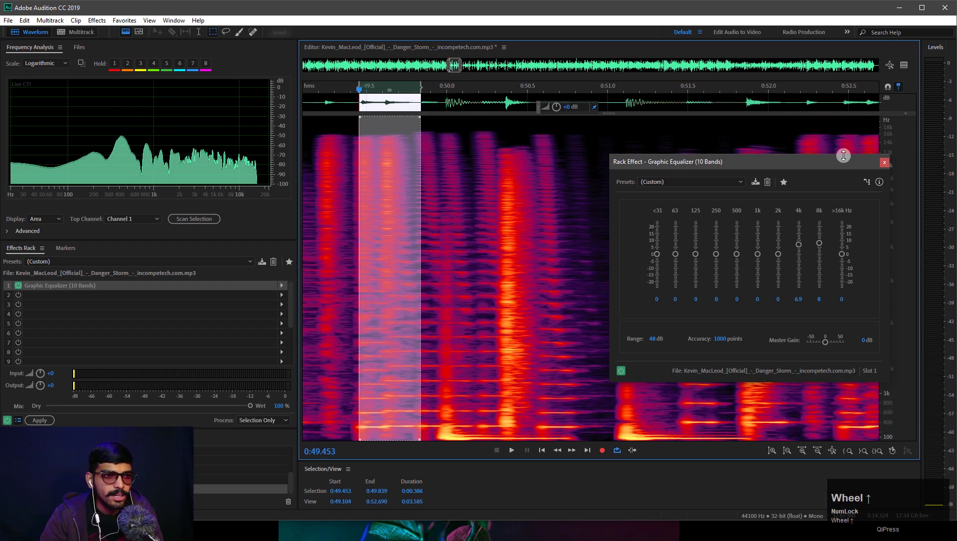
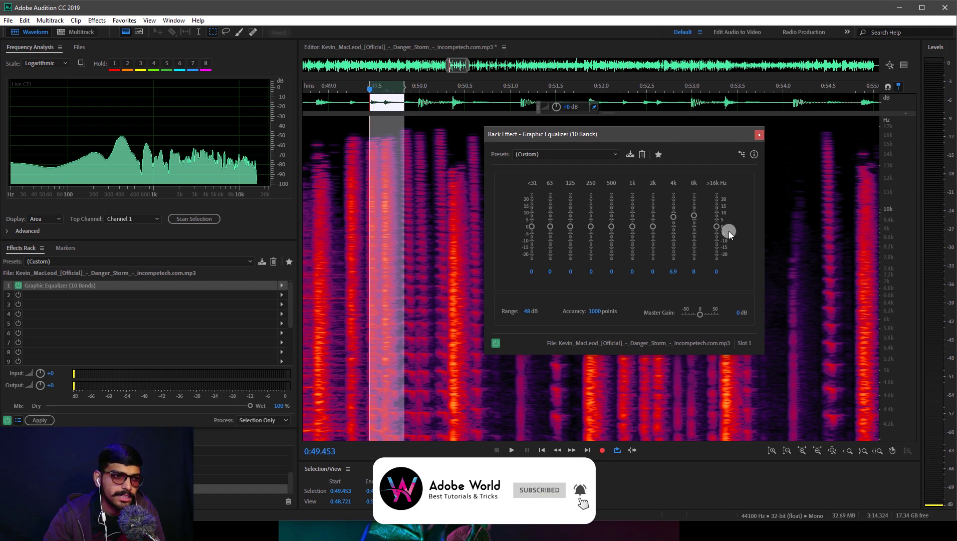
- Raise the >16k band boost to 17.8 dB while auditioning the track
drag(721, 232, 540, 179)
key(space)
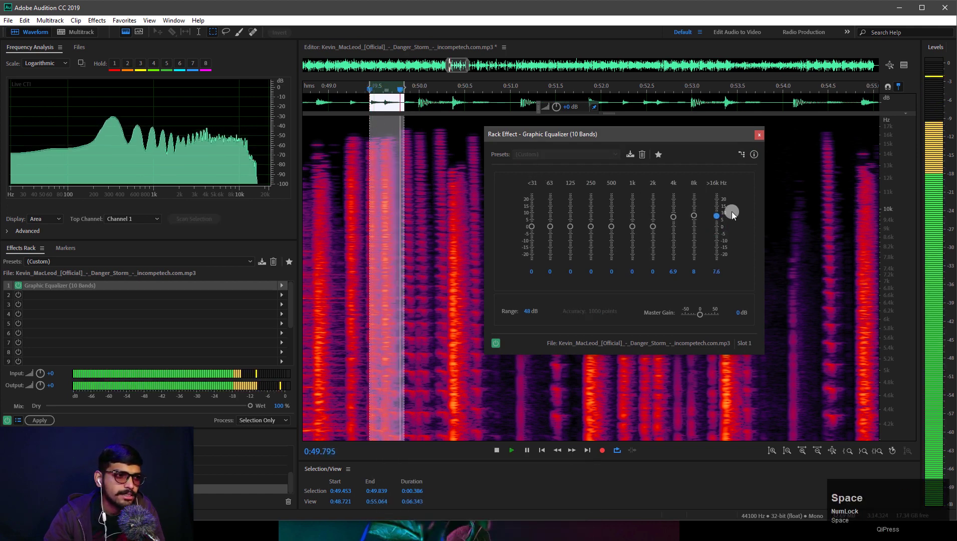
drag(496, 347, 663, 230)
key(space)
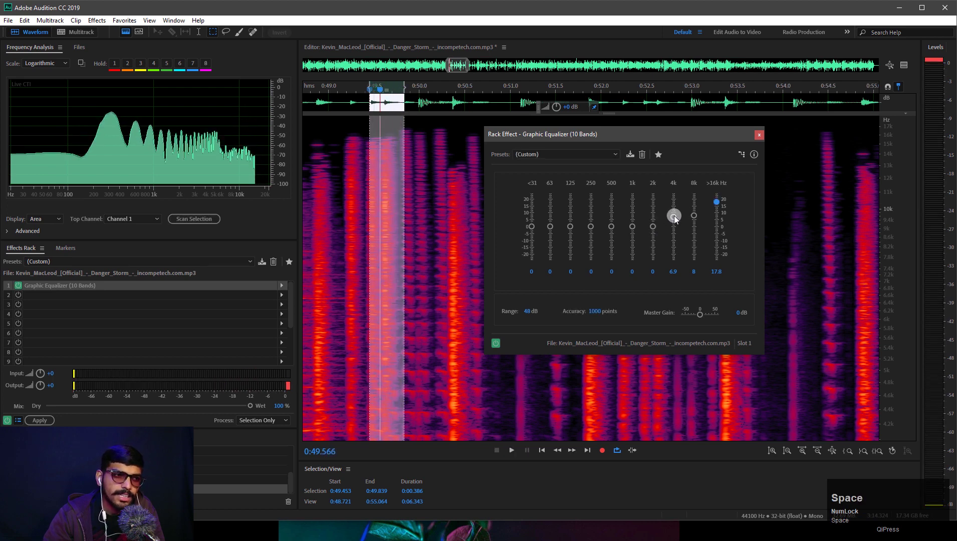
- Ease the 4k band down to 4.4 dB, playing back to check the change
click(676, 222)
key(space)
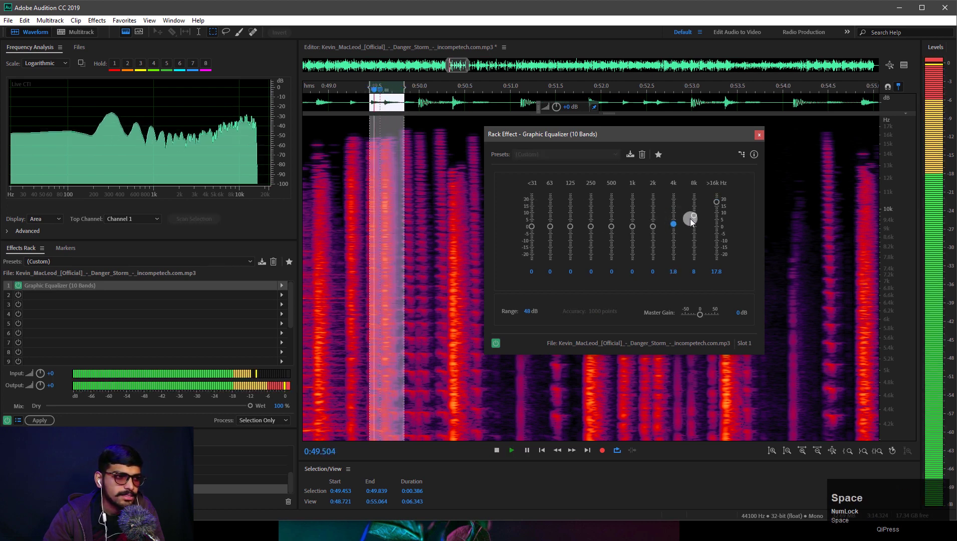
click(676, 226)
key(space)
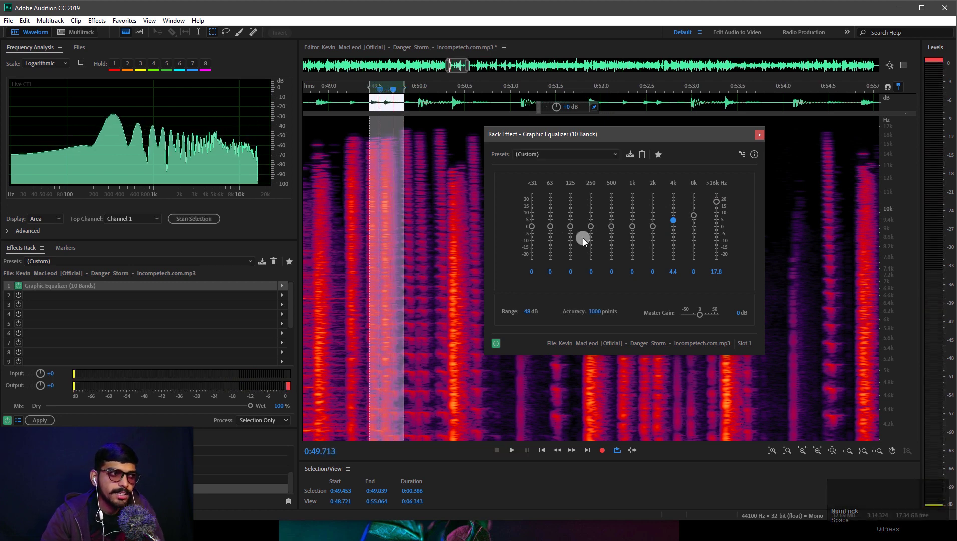
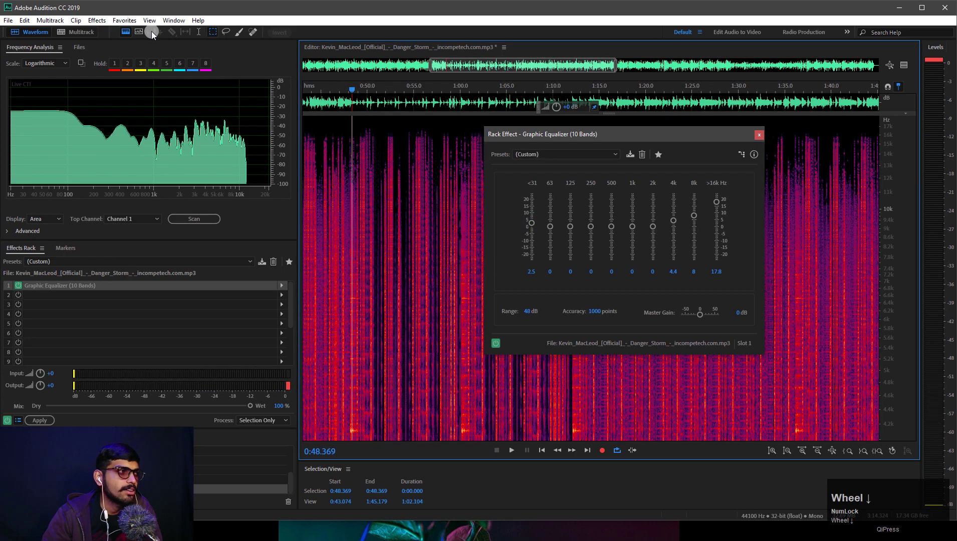
- Return to the waveform display, audition the track and move the equalizer window aside
click(131, 33)
key(space)
scroll(down, 3)
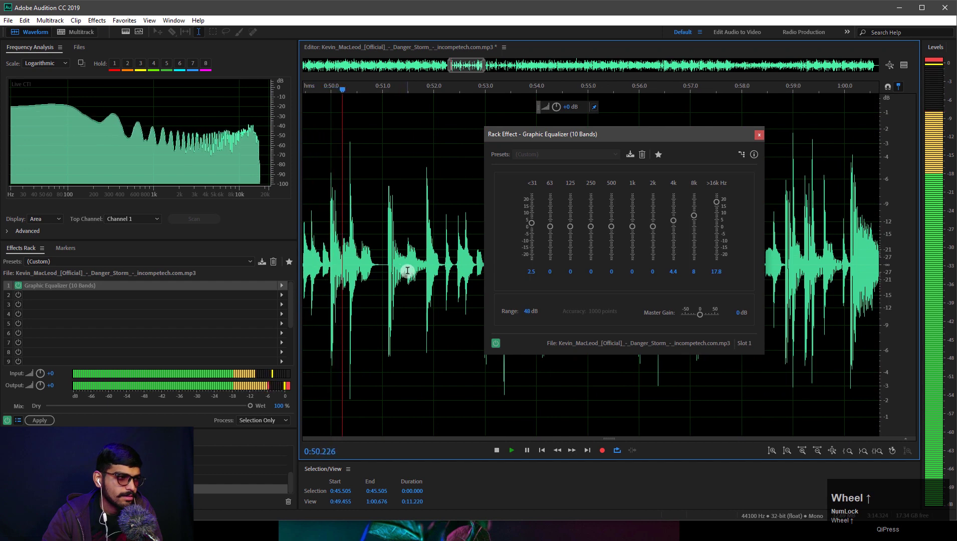
scroll(up, 3)
drag(502, 343, 267, 323)
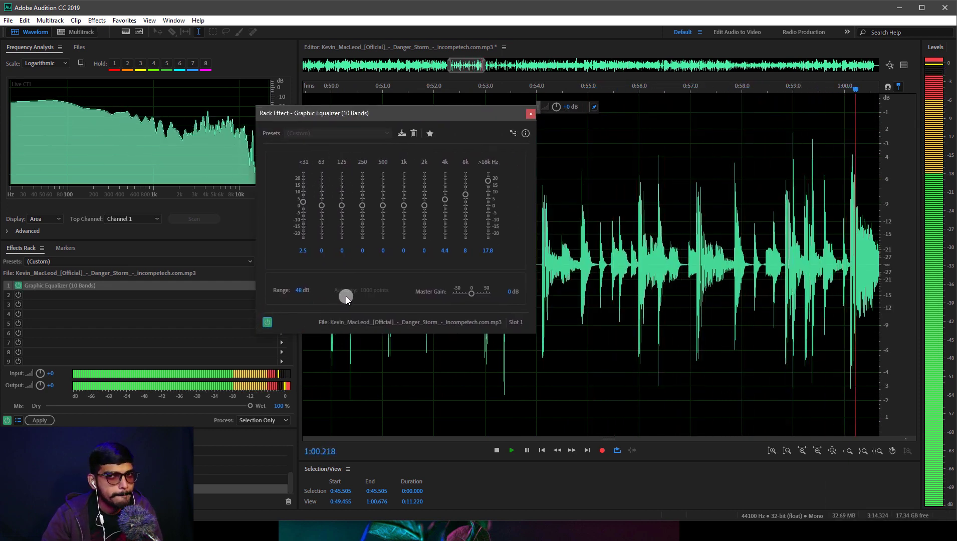
key(space)
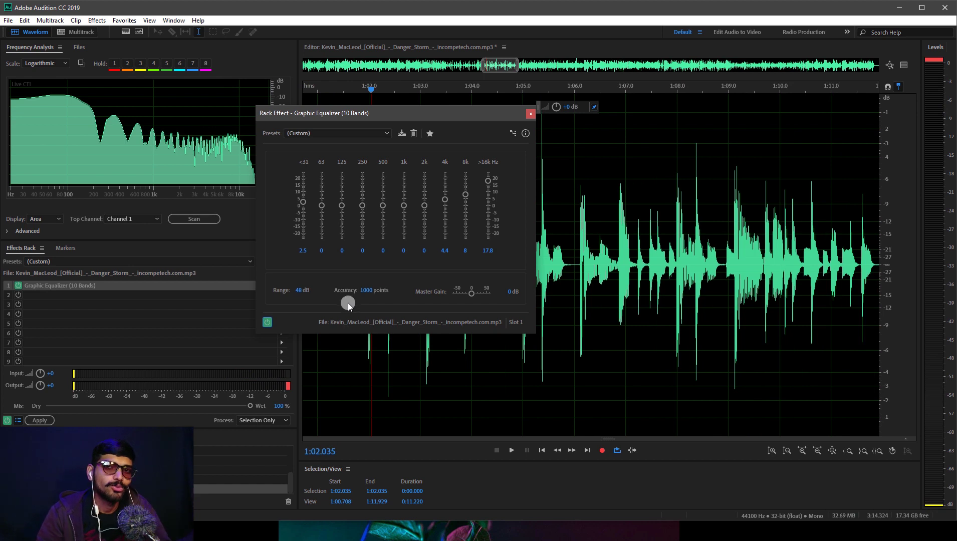
- Boost the <31 band up to 16.4 dB in the Graphic Equalizer
drag(409, 123, 530, 210)
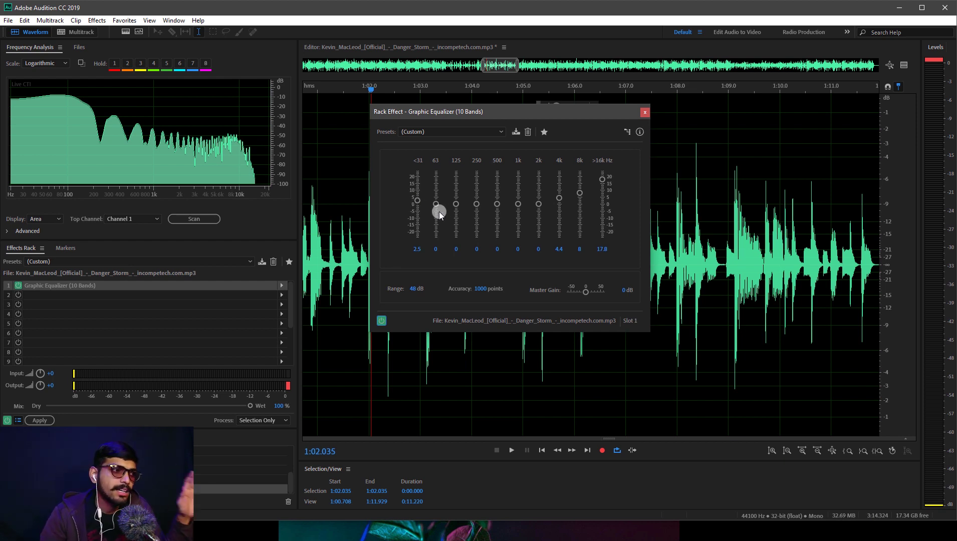
click(421, 201)
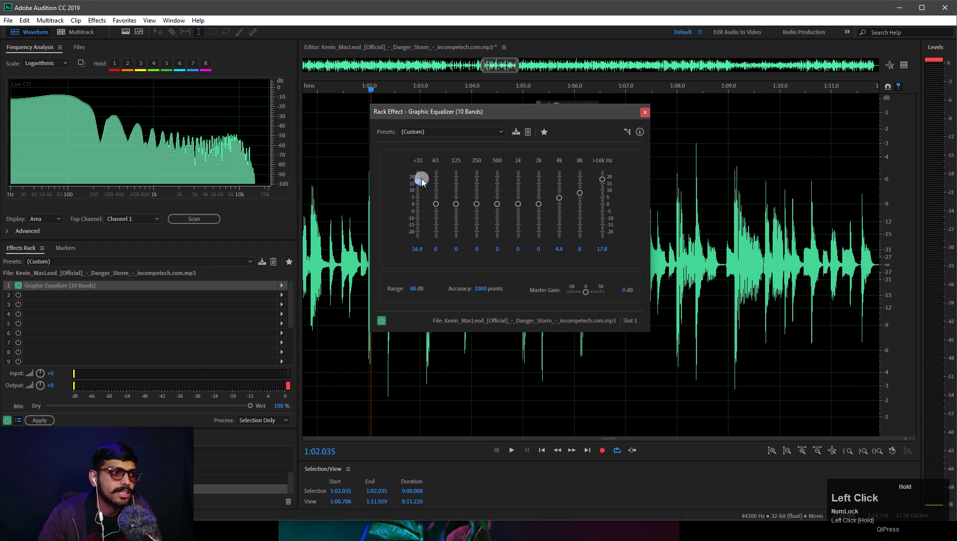
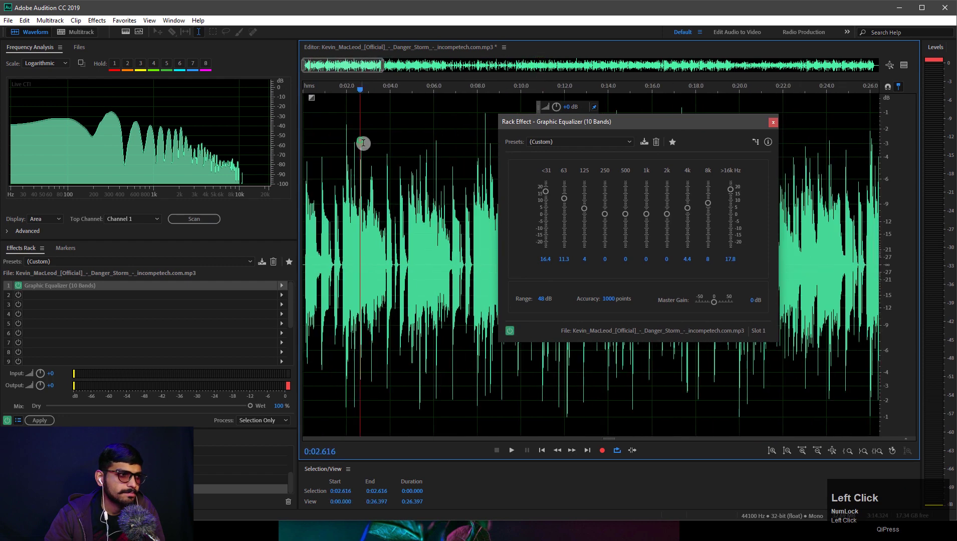
scroll(down, 3)
click(513, 335)
key(space)
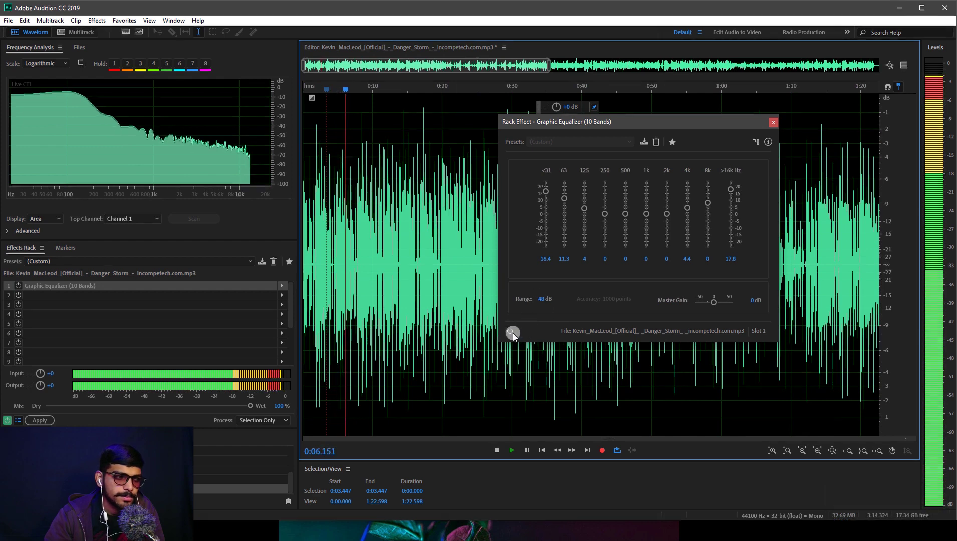
click(520, 332)
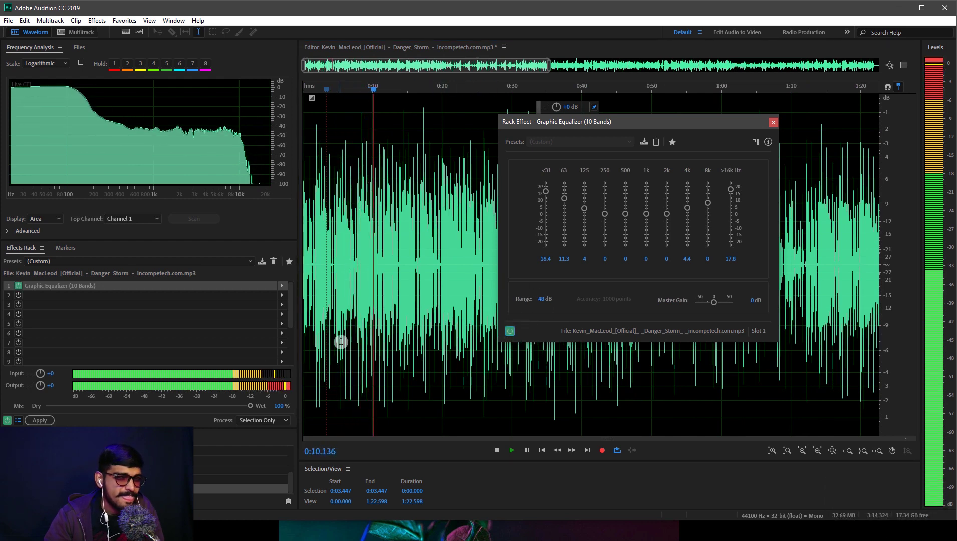
key(space)
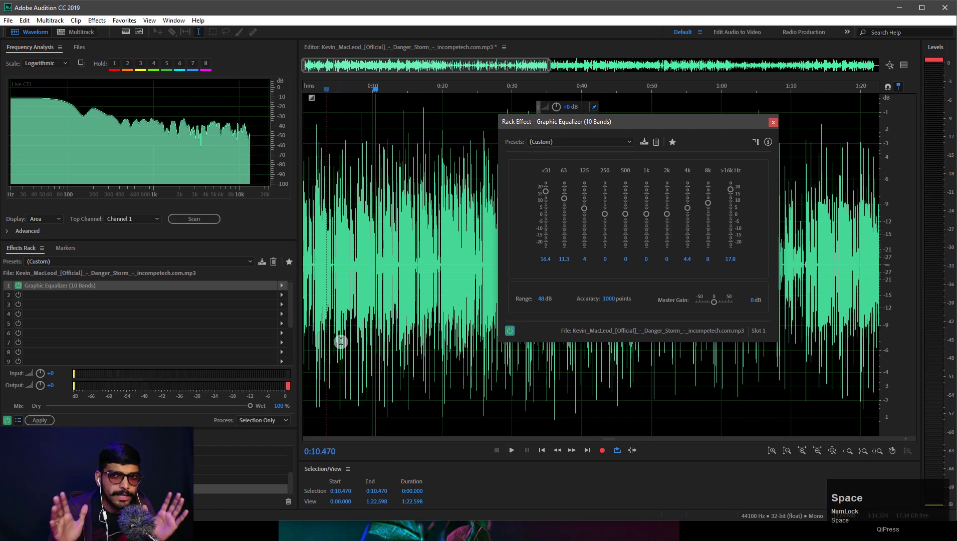
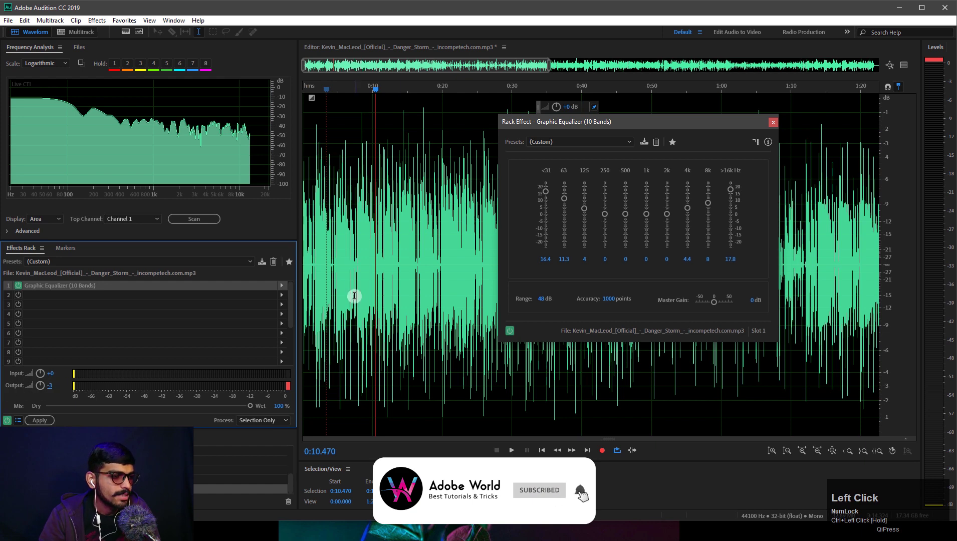
- Lower the Effects Rack output level to -13.5 dB during playback, briefly bypassing the equalizer to compare
key(space)
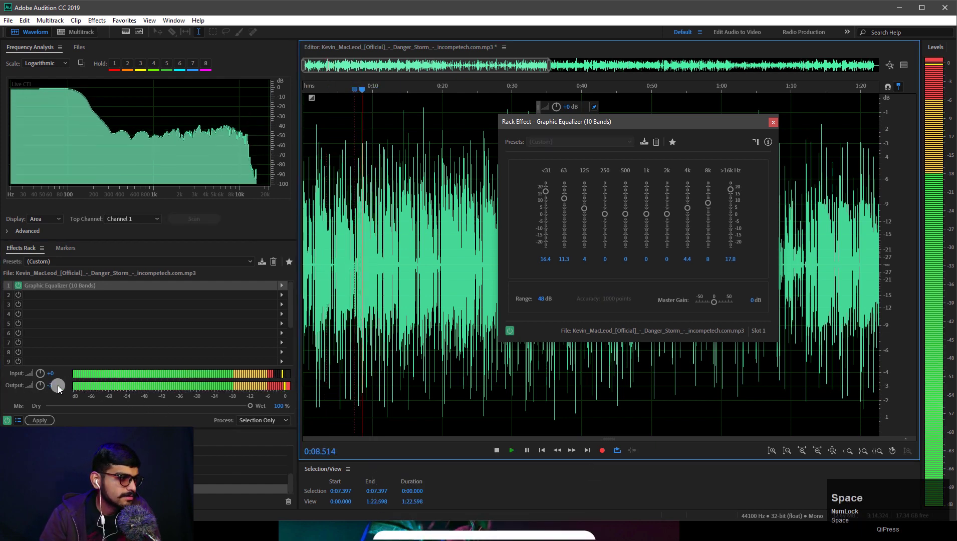
drag(53, 390, 515, 335)
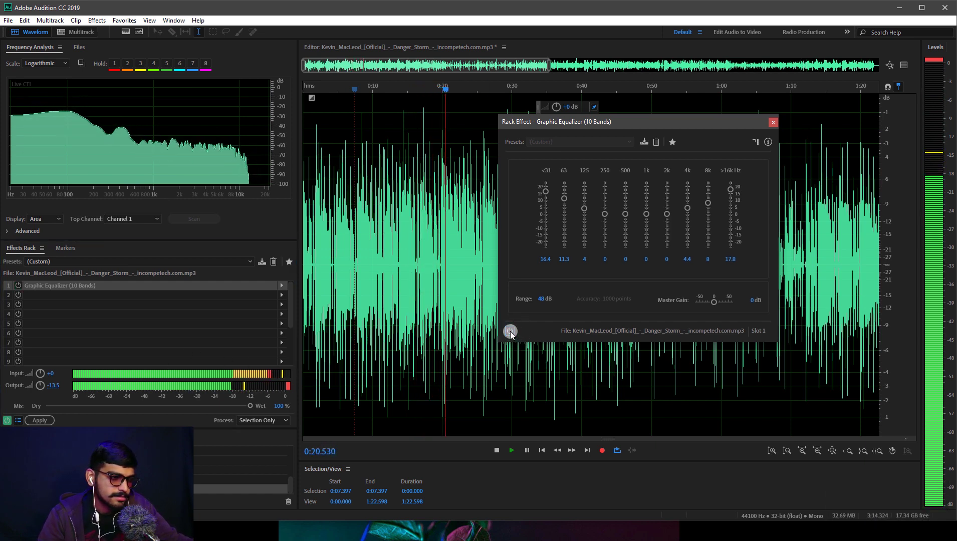
click(514, 335)
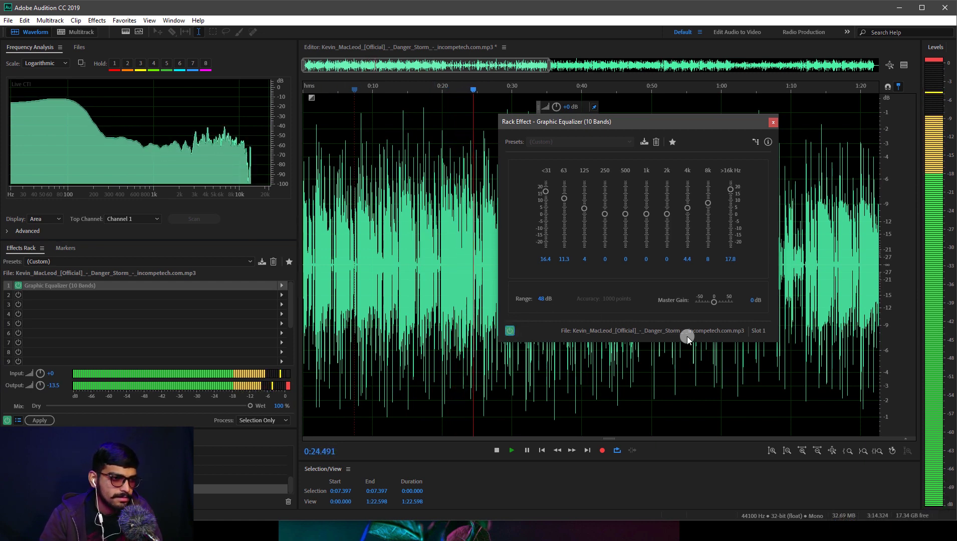
key(space)
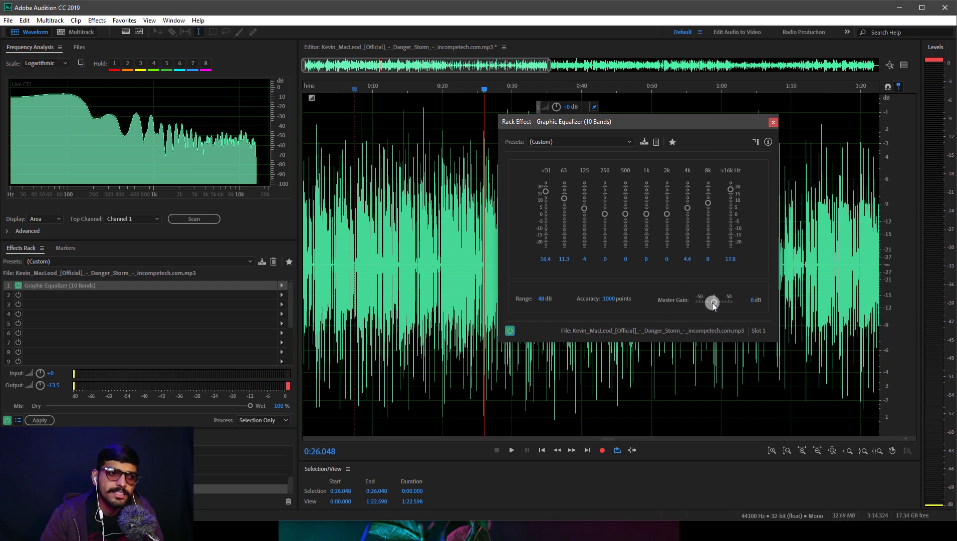